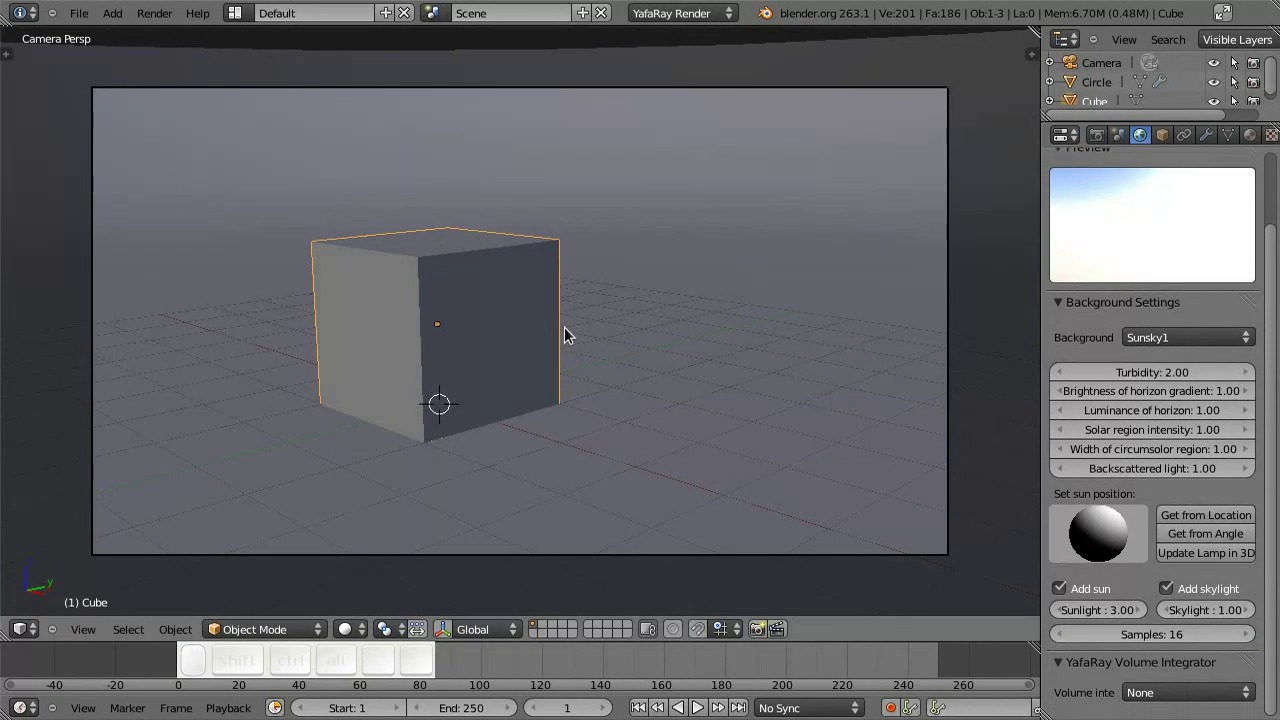
- Enter edit mode on the cube with edge selection active
middle_click(580, 335)
left_click_drag(567, 349, 412, 383)
key("shift+Tab")
middle_click(407, 360)
key("a")
key("ctrl+Tab")
left_click(400, 361)
middle_click(425, 350)
- Select seven of the cube's edges and mark them as seams
right_click(410, 522)
right_click(500, 392)
right_click(403, 304)
right_click(214, 527)
right_click(231, 439)
right_click(322, 269)
right_click(248, 229)
key("ctrl+e")
left_click(614, 362)
- Select all faces of the cube and unwrap them into a UV map
key("a")
key("a")
key("u")
left_click(680, 390)
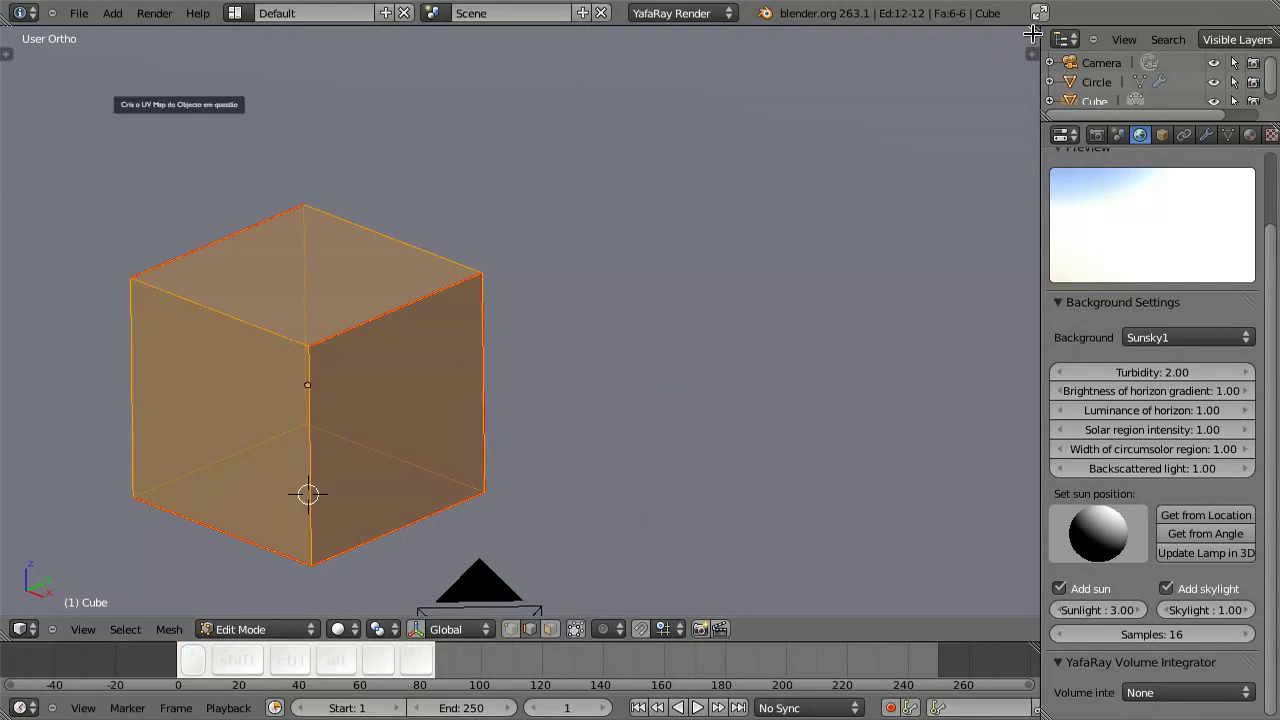
- Split off a UV/Image Editor area, remove Render Result and start a new image
left_click_drag(1043, 25, 625, 163)
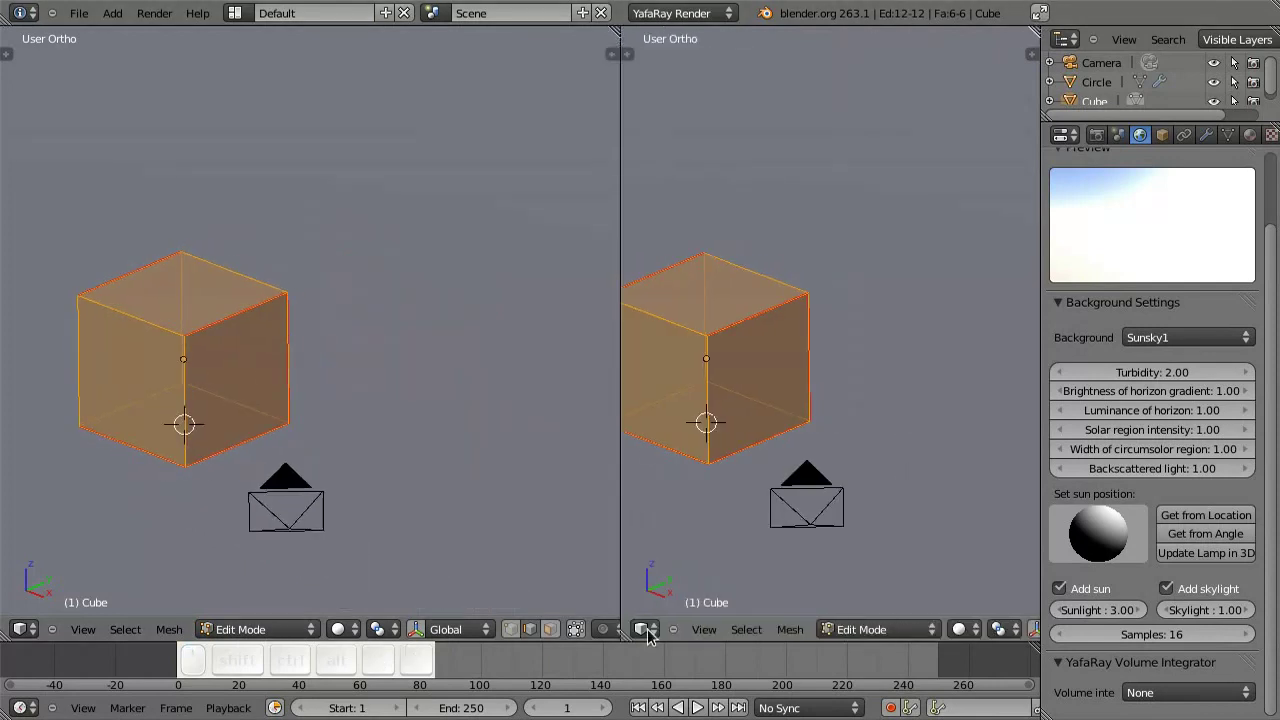
left_click(651, 641)
left_click(670, 508)
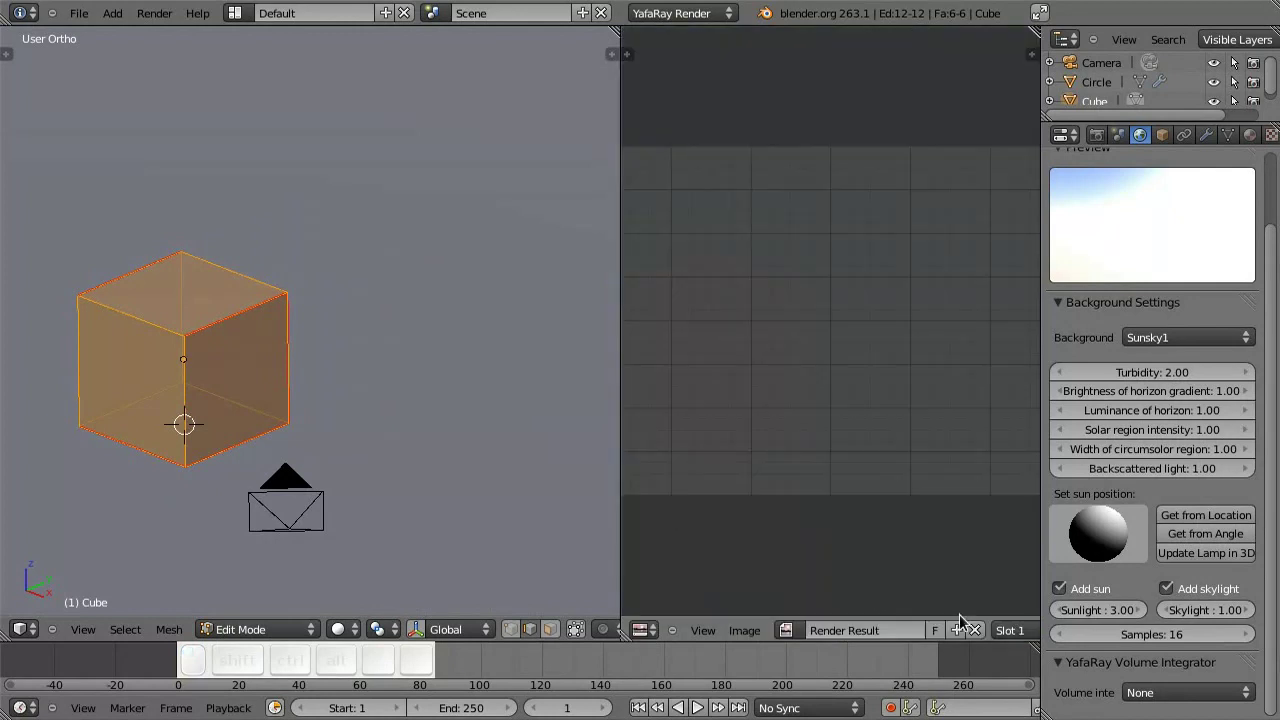
left_click(980, 639)
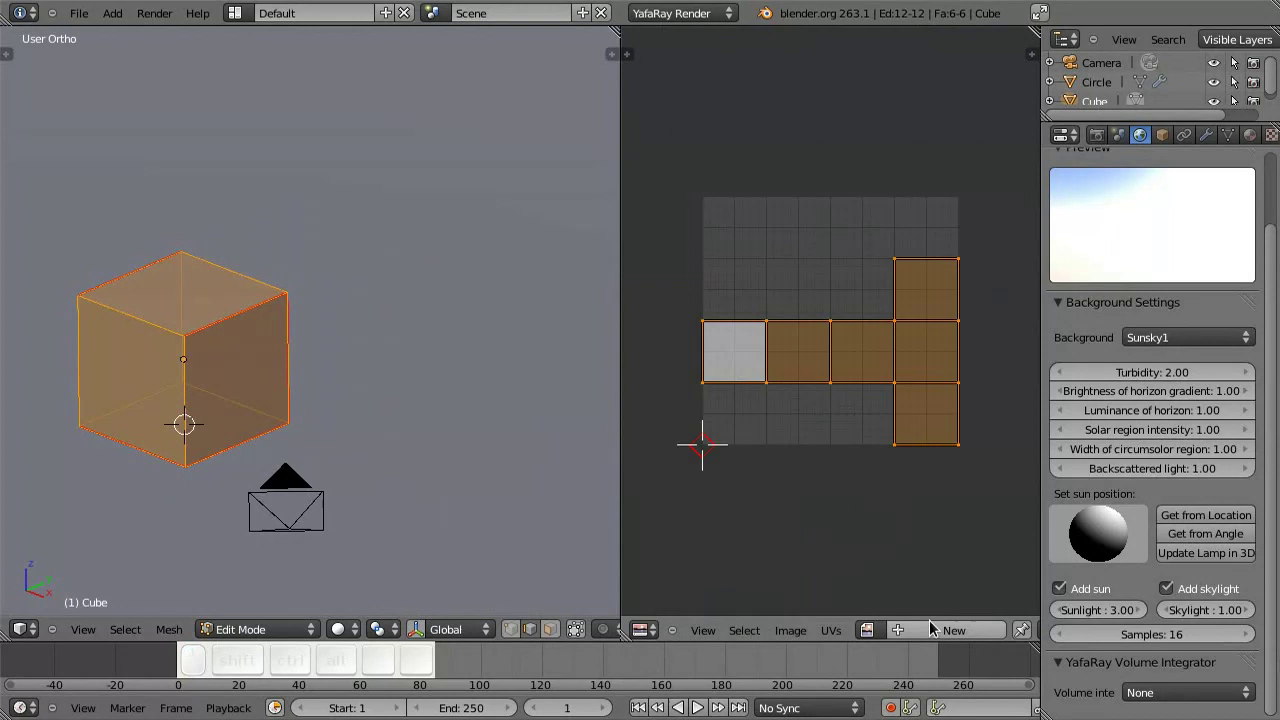
left_click(962, 637)
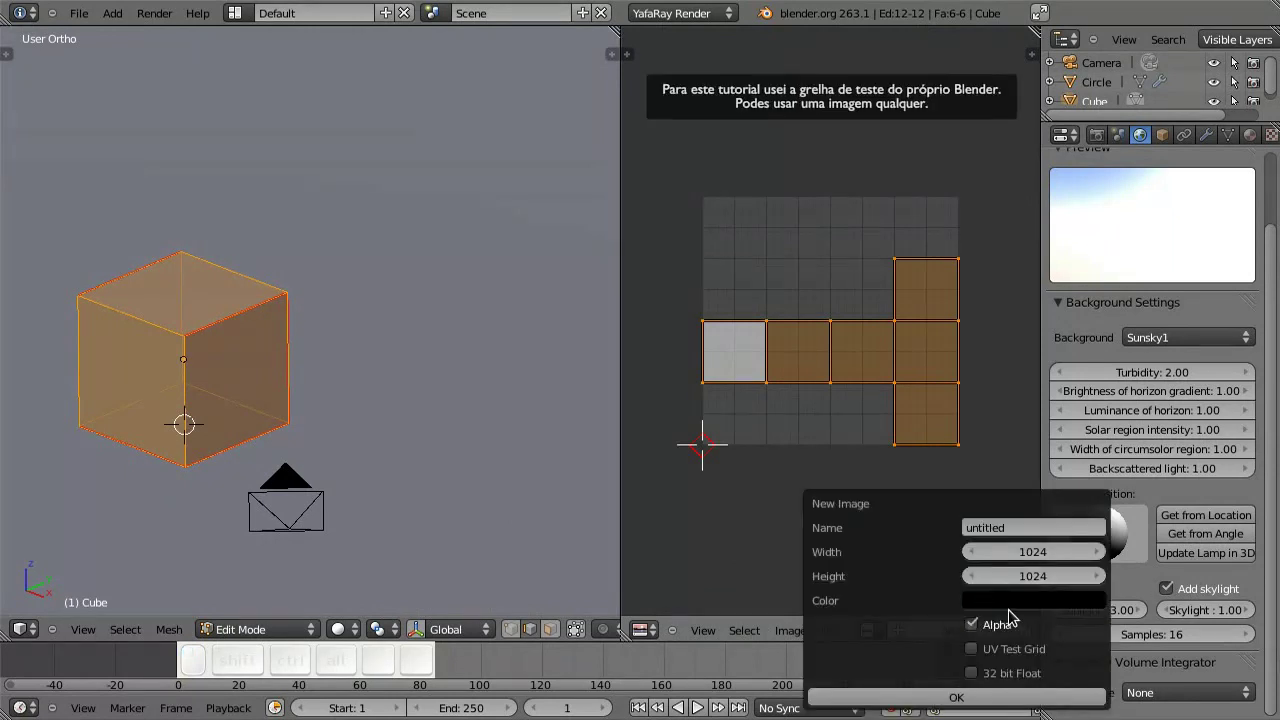
- Create a 1024×1024 UV Test Grid image named 'textura'
left_click(995, 528)
key("i")
key("m")
key("g")
key("BackSpace")
key("BackSpace")
key("t")
key("e")
key("x")
key("t")
key("u")
key("r")
key("a")
key("Return")
left_click(984, 656)
left_click(969, 706)
- Centre the grid image and switch the viewport to Textured shading on the cube
middle_click(802, 410)
scroll("down", 3)
scroll("up", 3)
left_click_drag(803, 415, 832, 448)
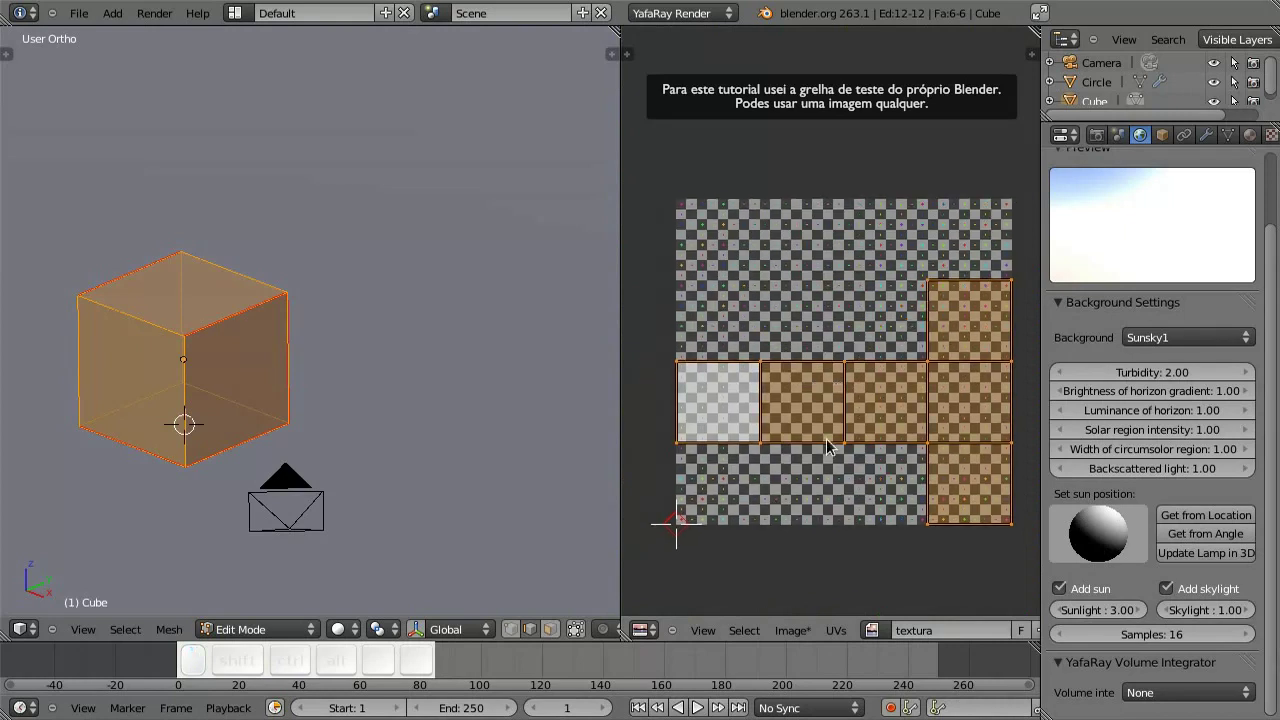
key("alt+z")
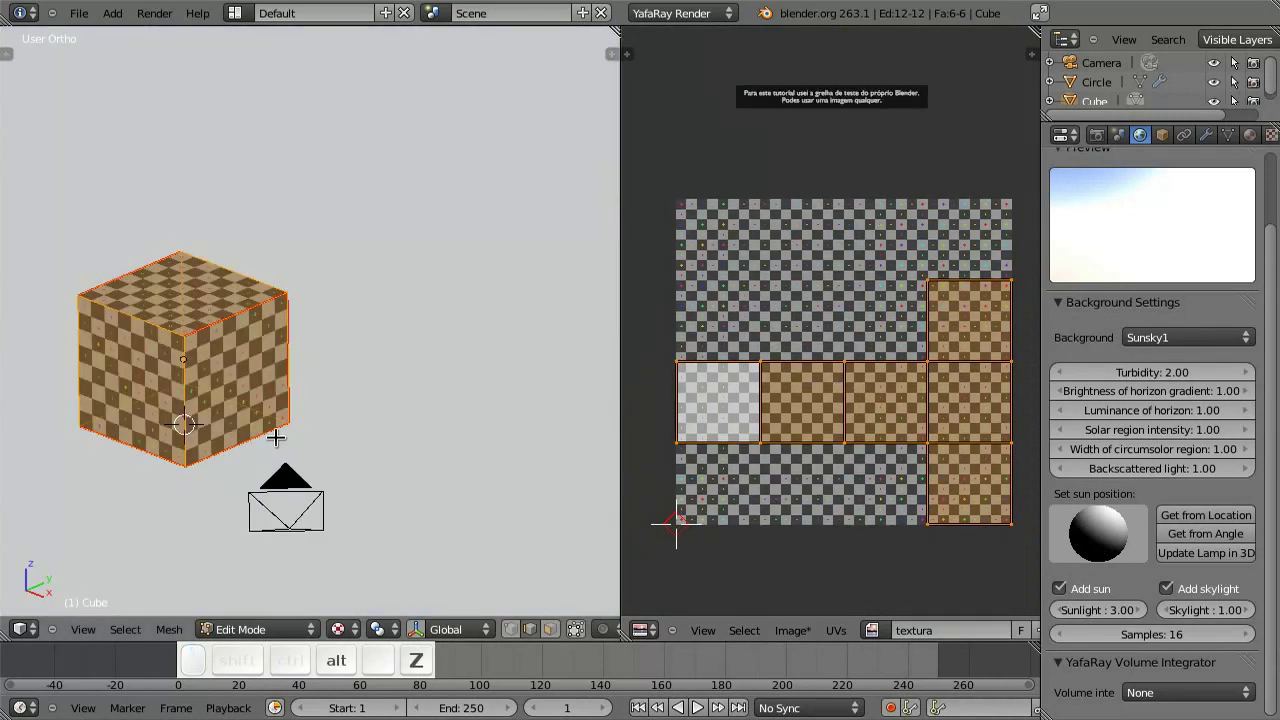
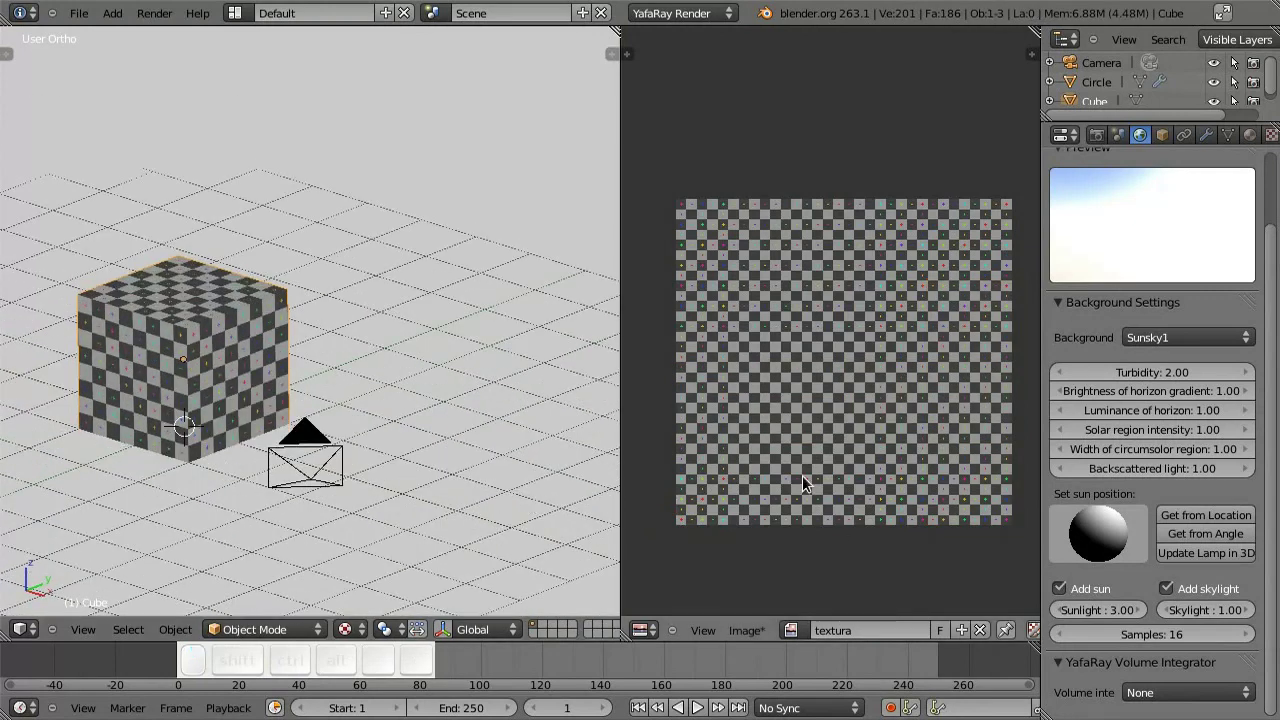
- Start Save As Image as PNG and enter the file name yafaray_textura.png
left_click(754, 640)
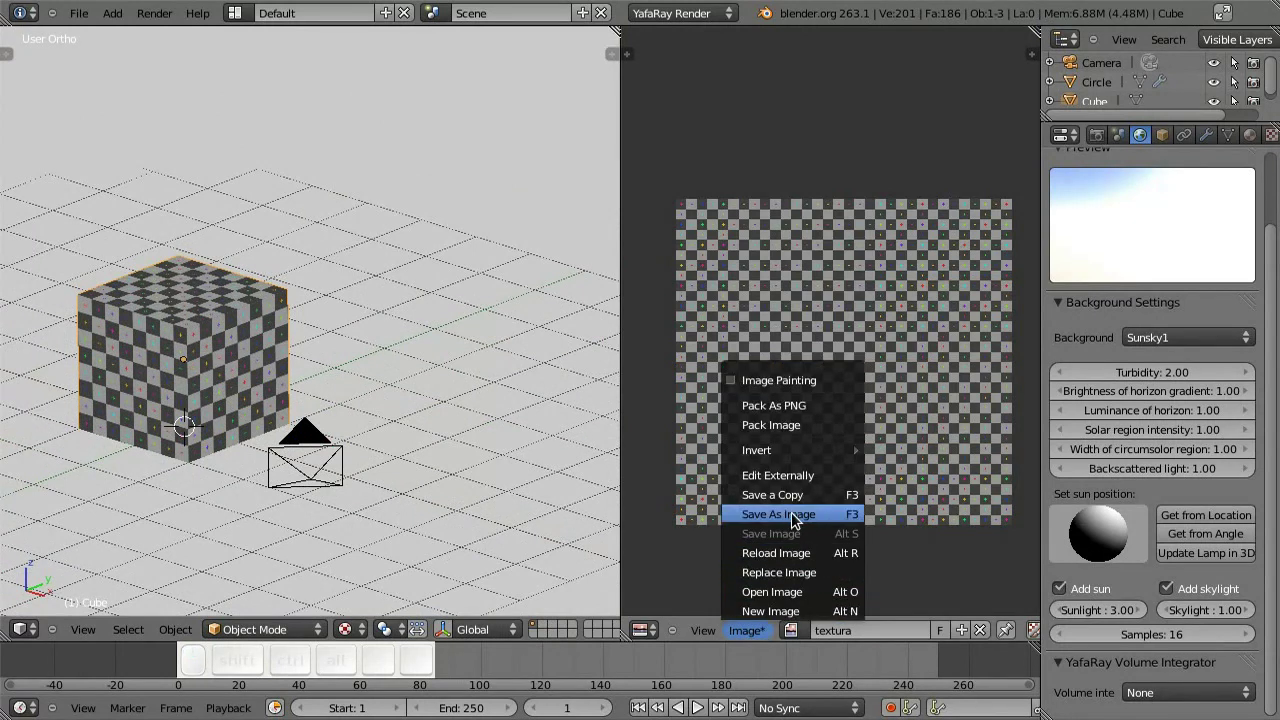
left_click(804, 518)
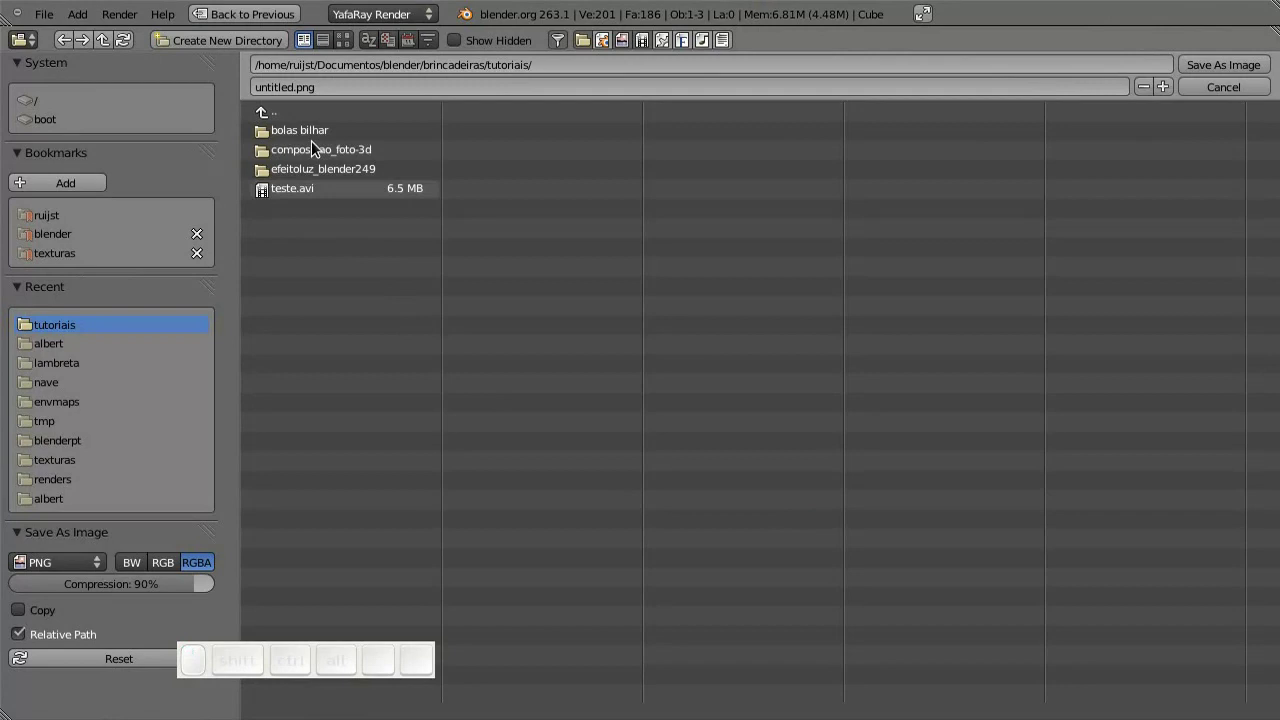
left_click(323, 86)
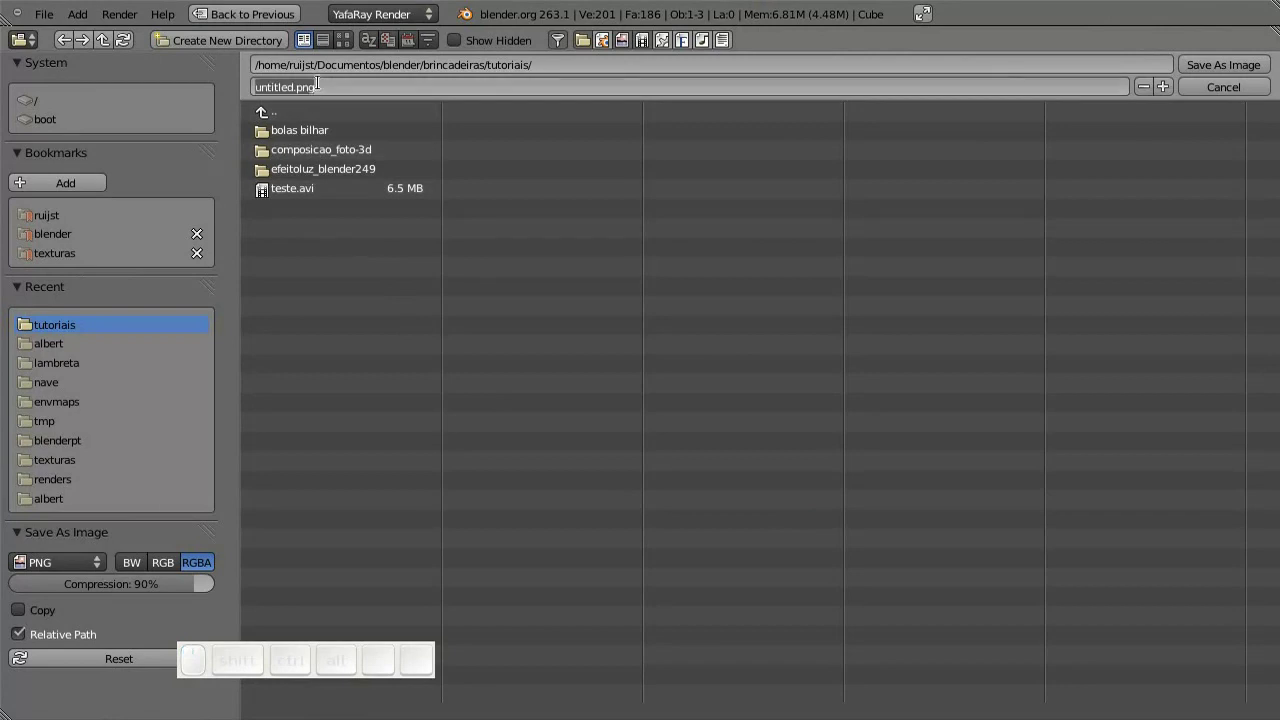
key("t")
key("e")
key("x")
key("t")
key("u")
key("r")
key("a")
key("Home")
key("y")
key("a")
key("f")
key("r")
key("a")
key("y")
key("shift+-")
key("Return")
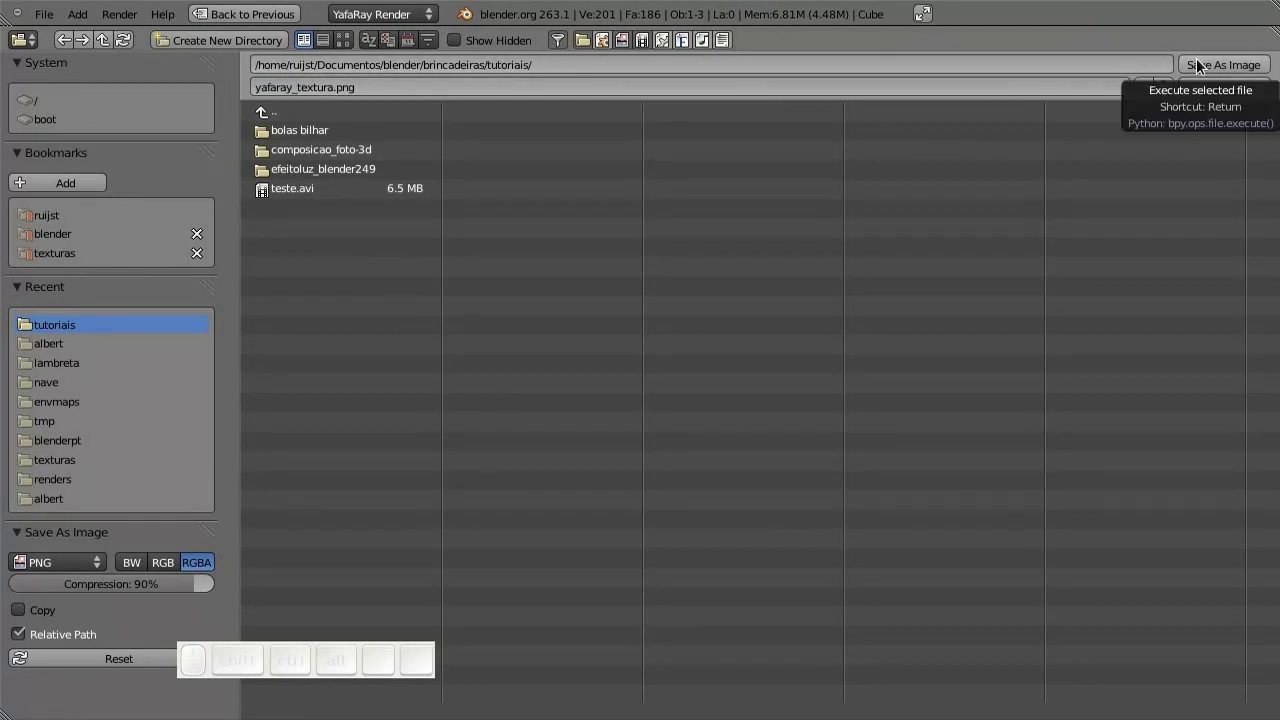
- Save the grid image to disk in the tutoriais folder
left_click(1199, 67)
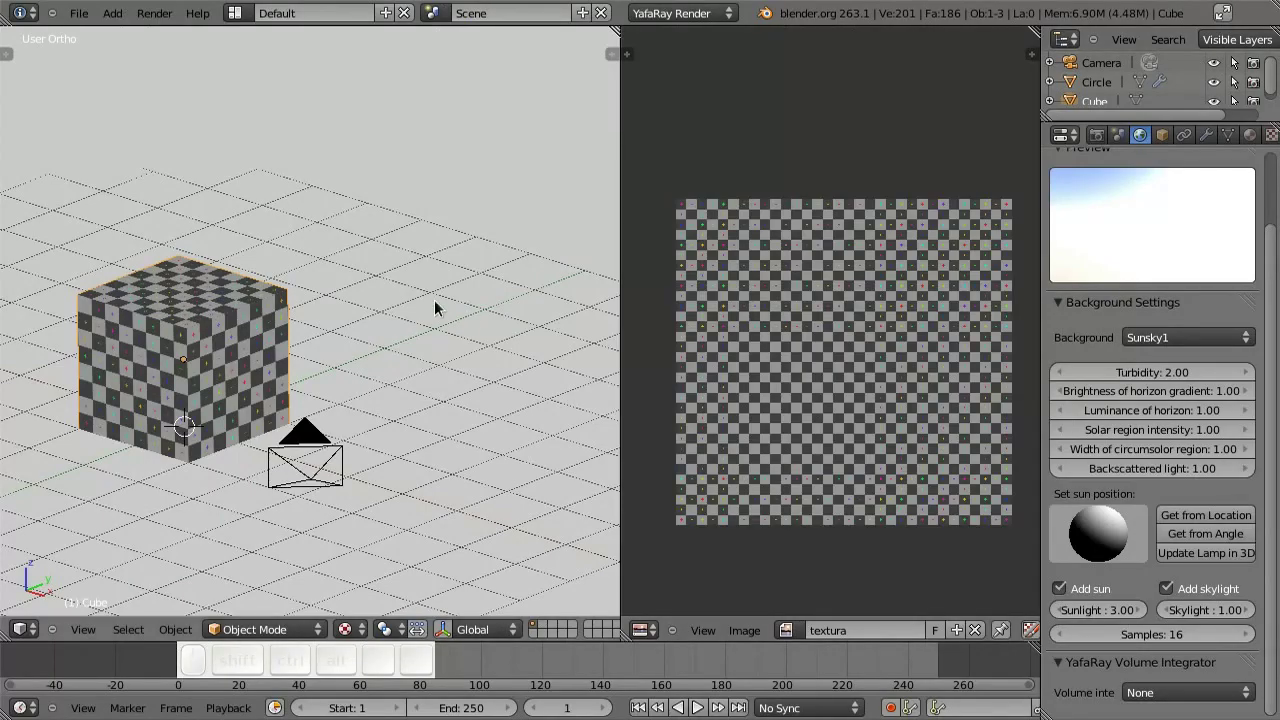
left_click(356, 396)
left_click(345, 415)
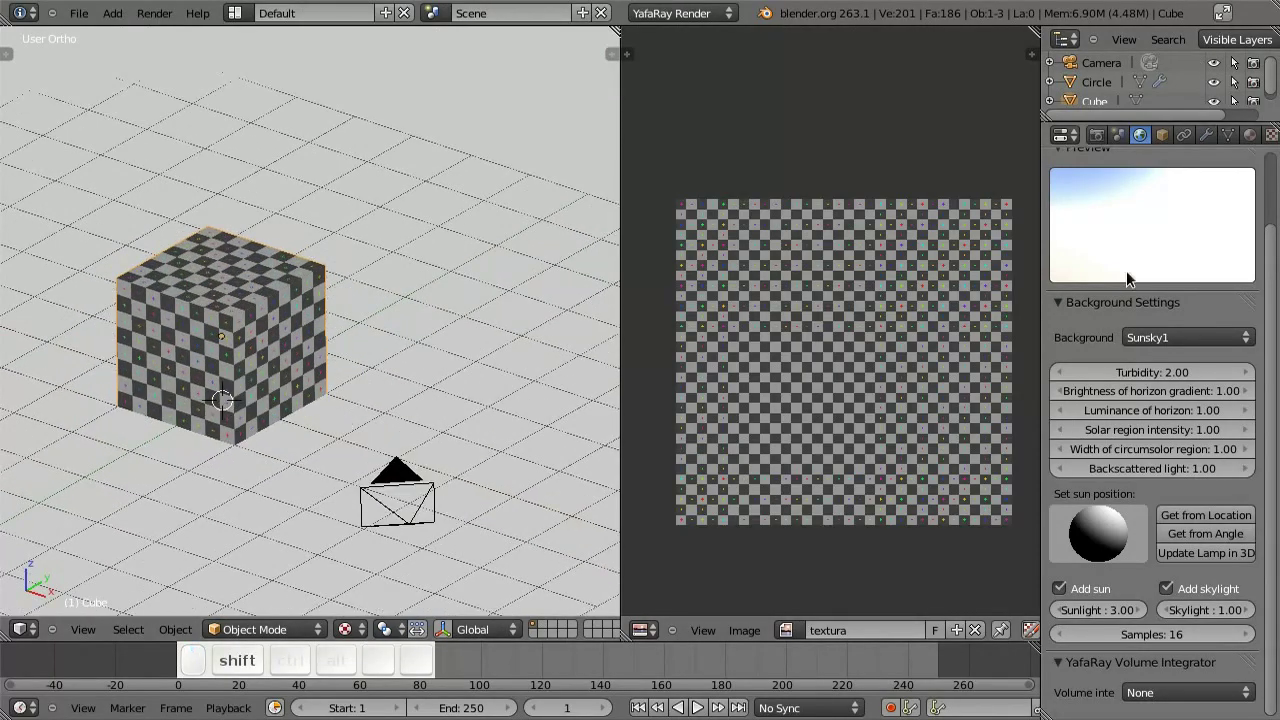
- Add a new Shiny Diffuse material to the cube
left_click(1255, 140)
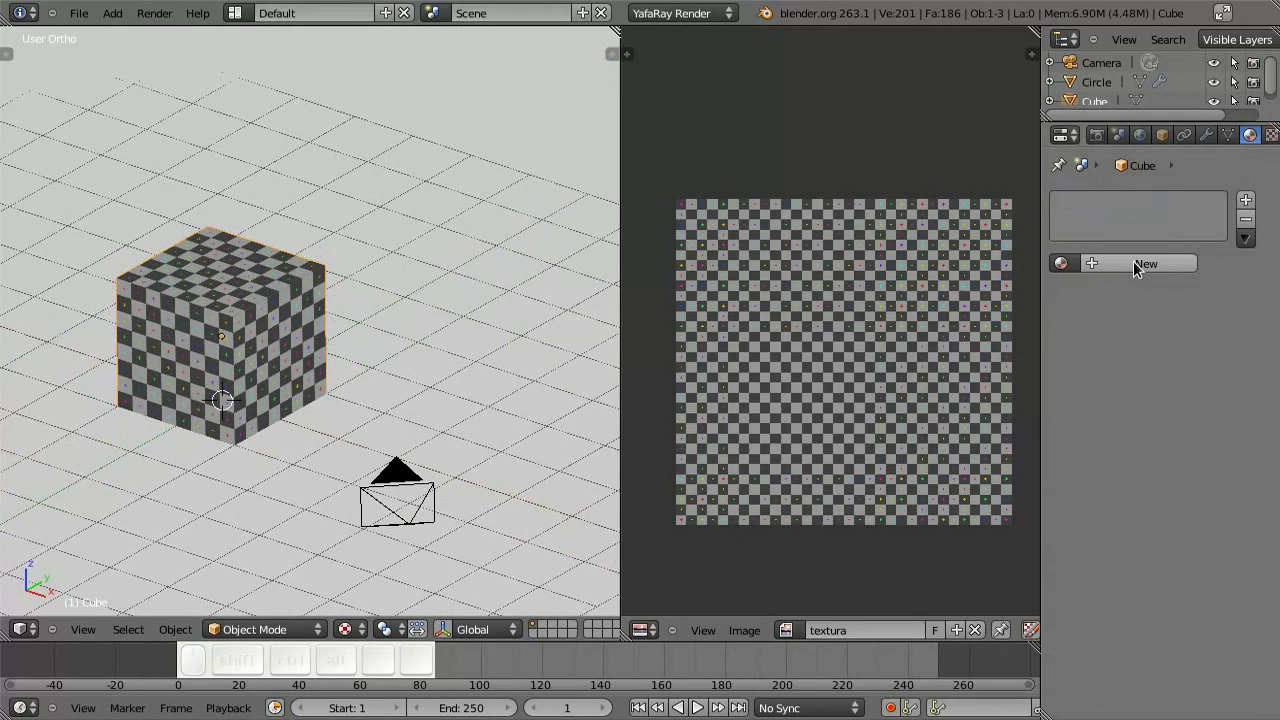
left_click(1140, 270)
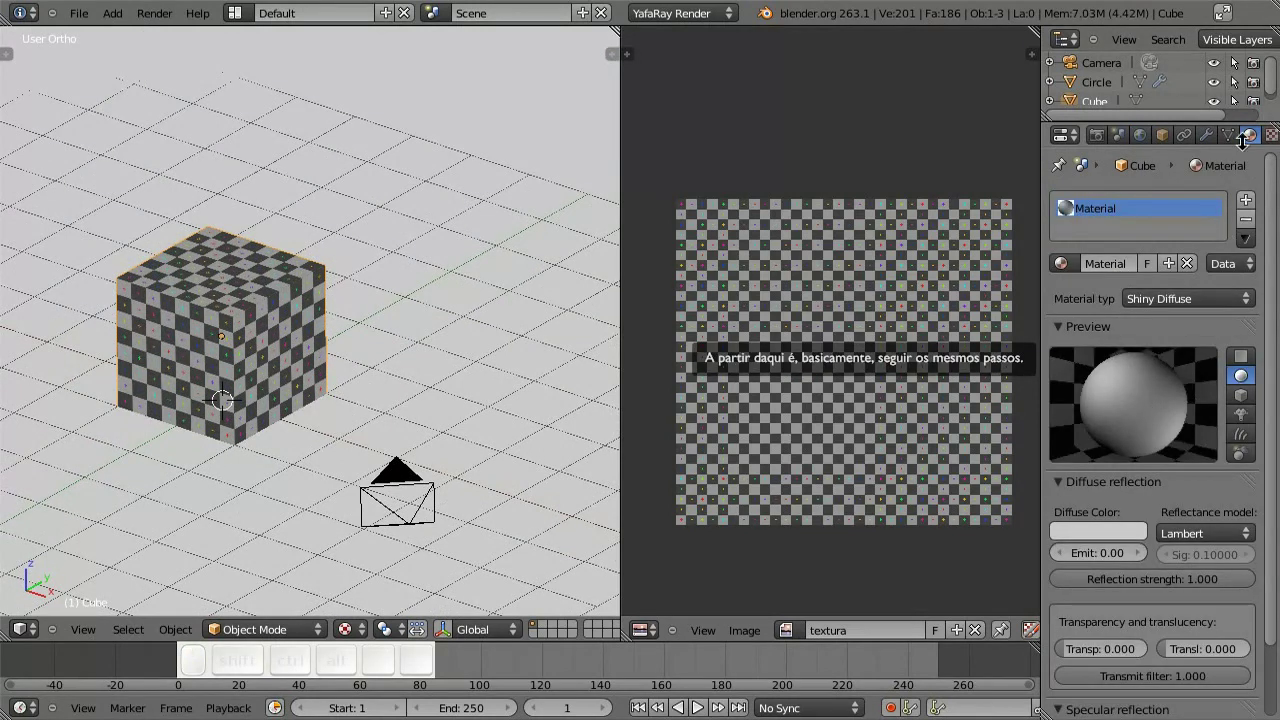
left_click(1269, 143)
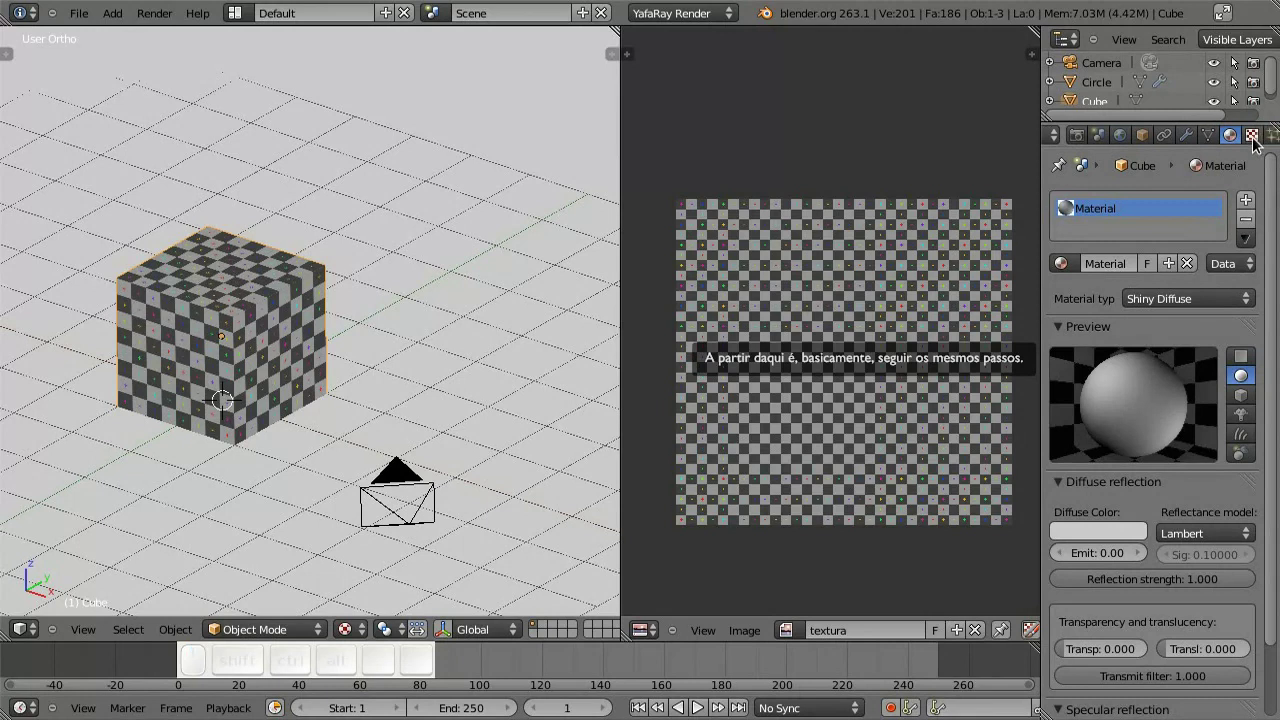
- Add a new texture of type Image to the material
left_click(1256, 140)
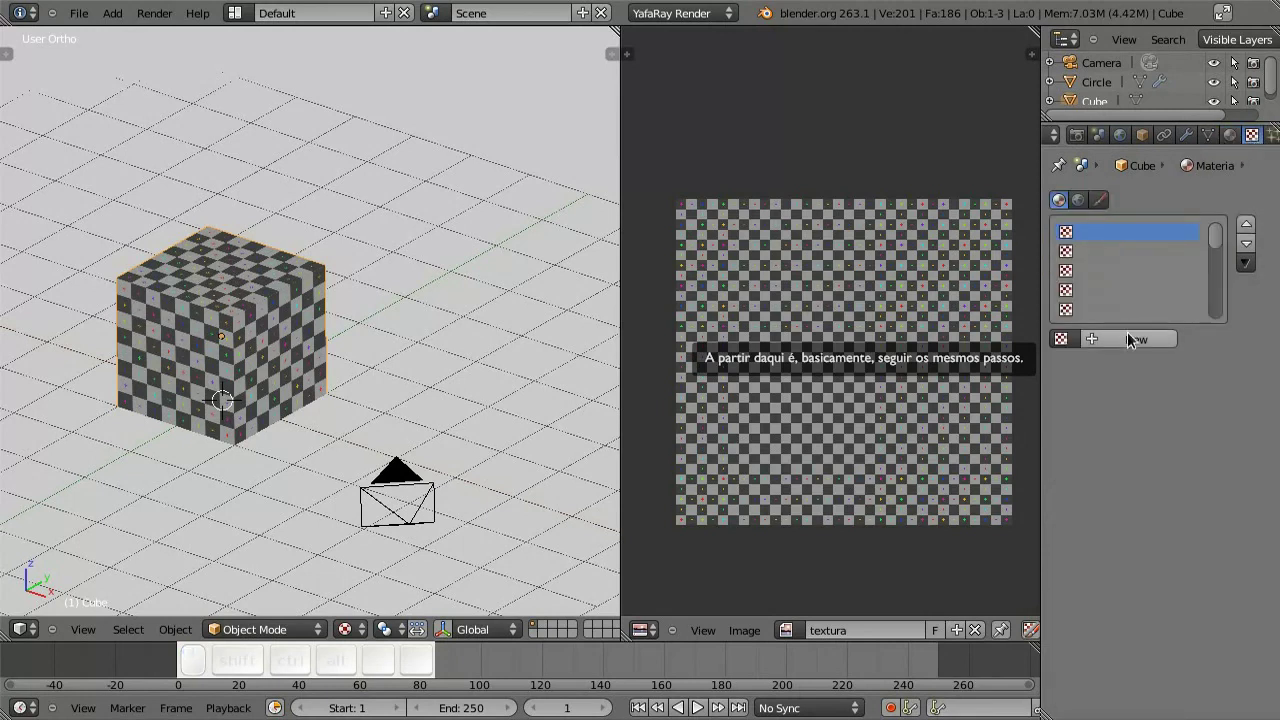
left_click(1126, 344)
left_click(1147, 369)
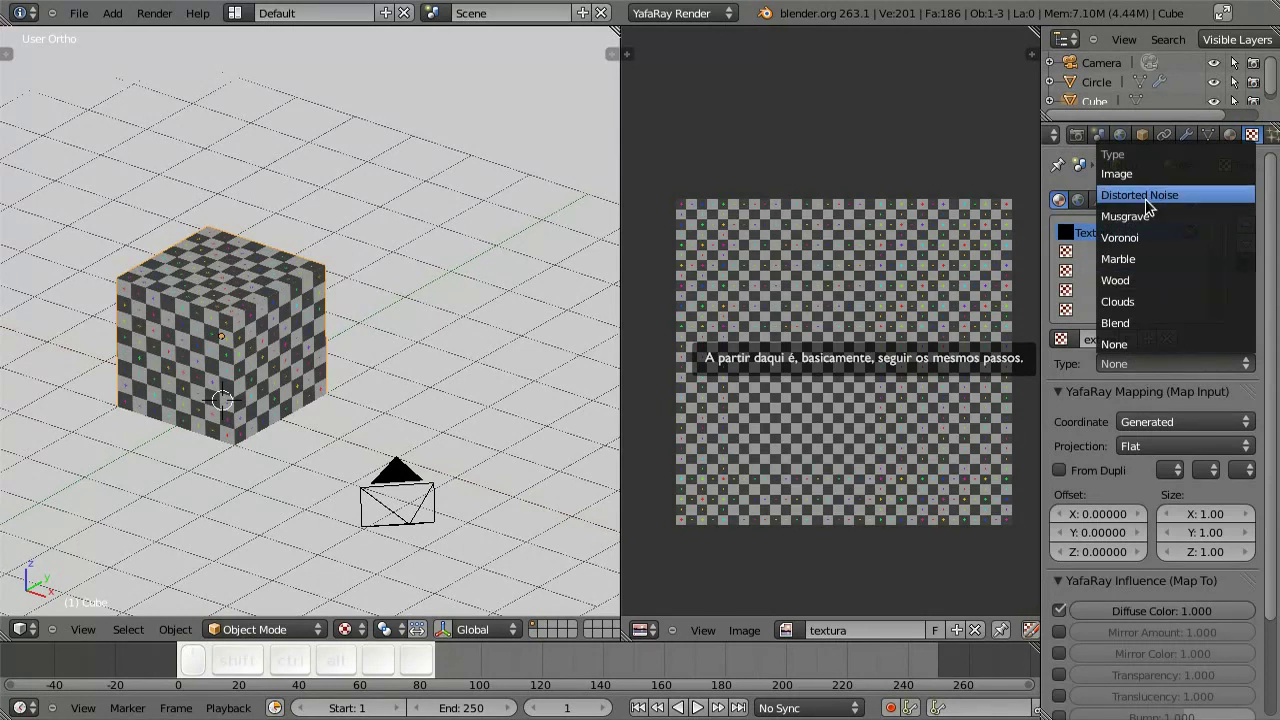
left_click(1150, 184)
- Load the 'textura' image into the texture and preview it as Both
scroll("down", 3)
left_click(1060, 546)
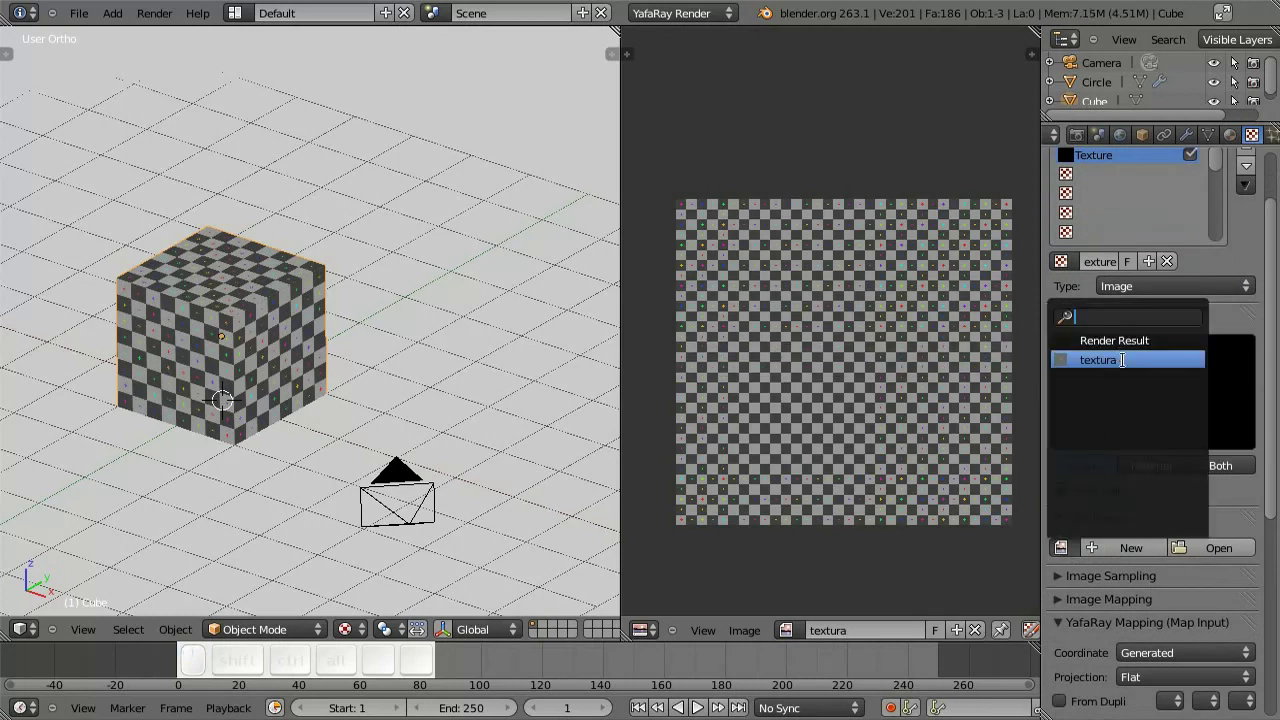
left_click(1107, 359)
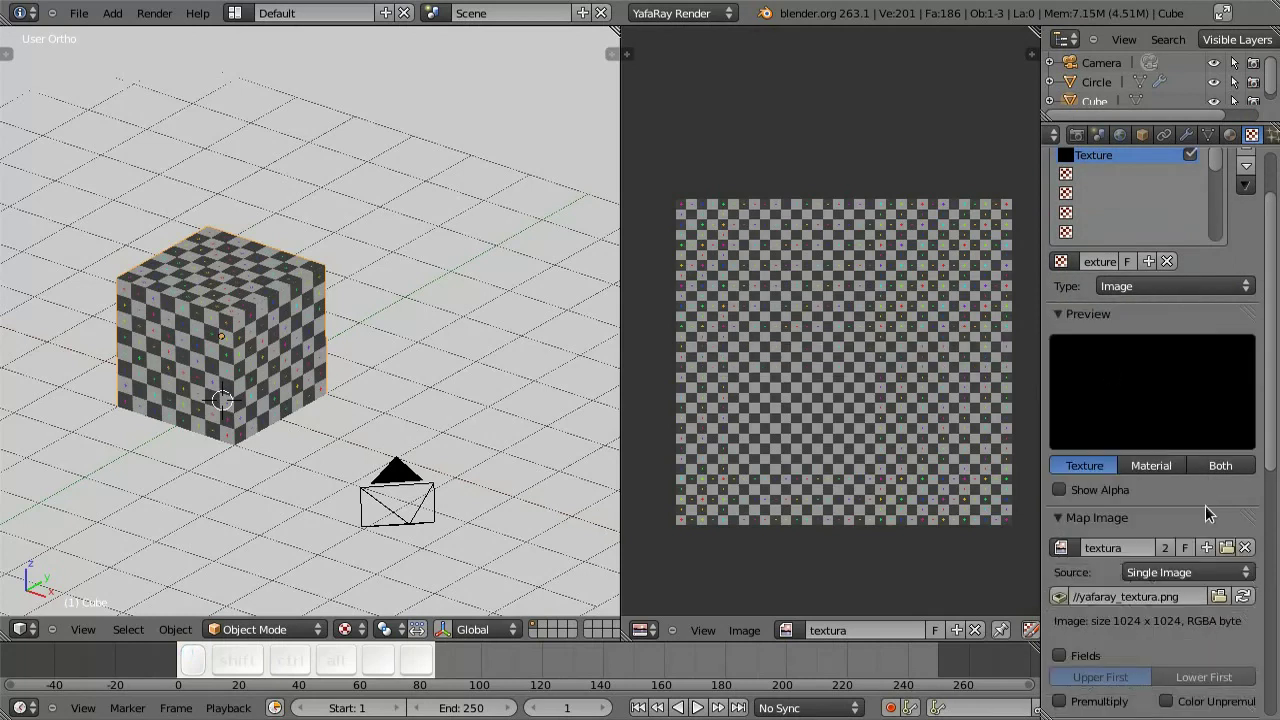
left_click_drag(1270, 425, 1252, 423)
left_click(1234, 411)
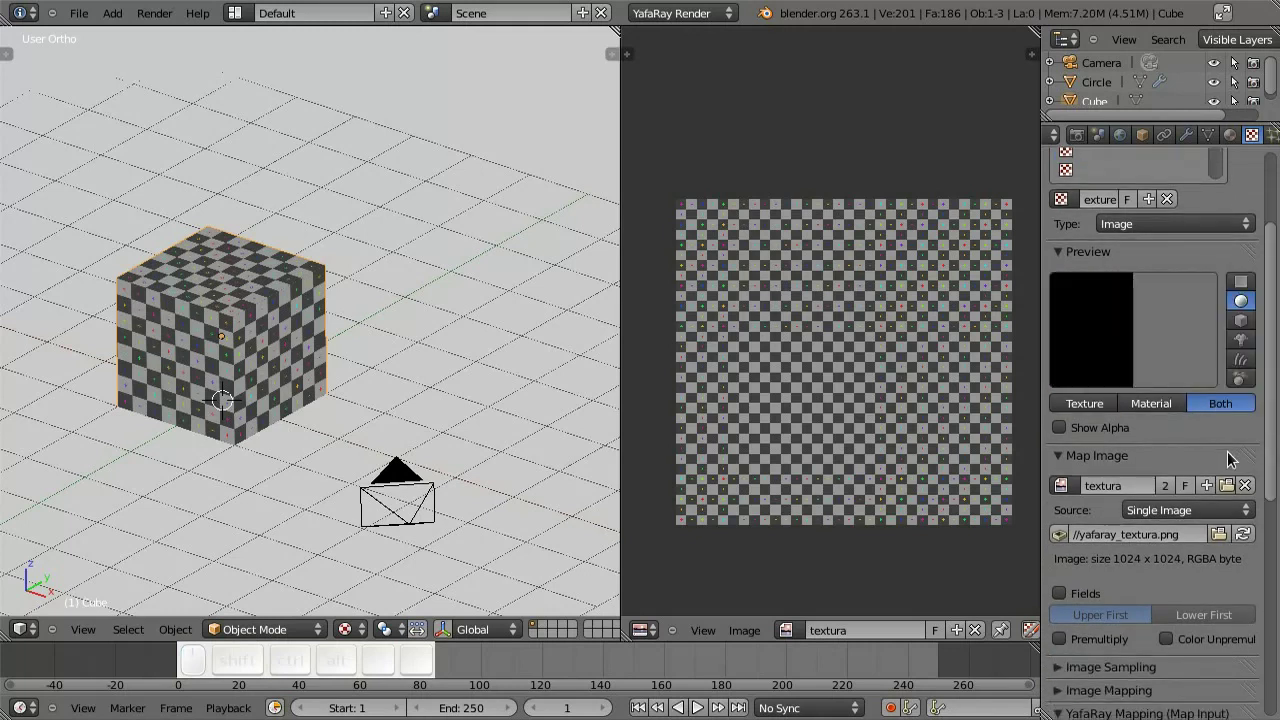
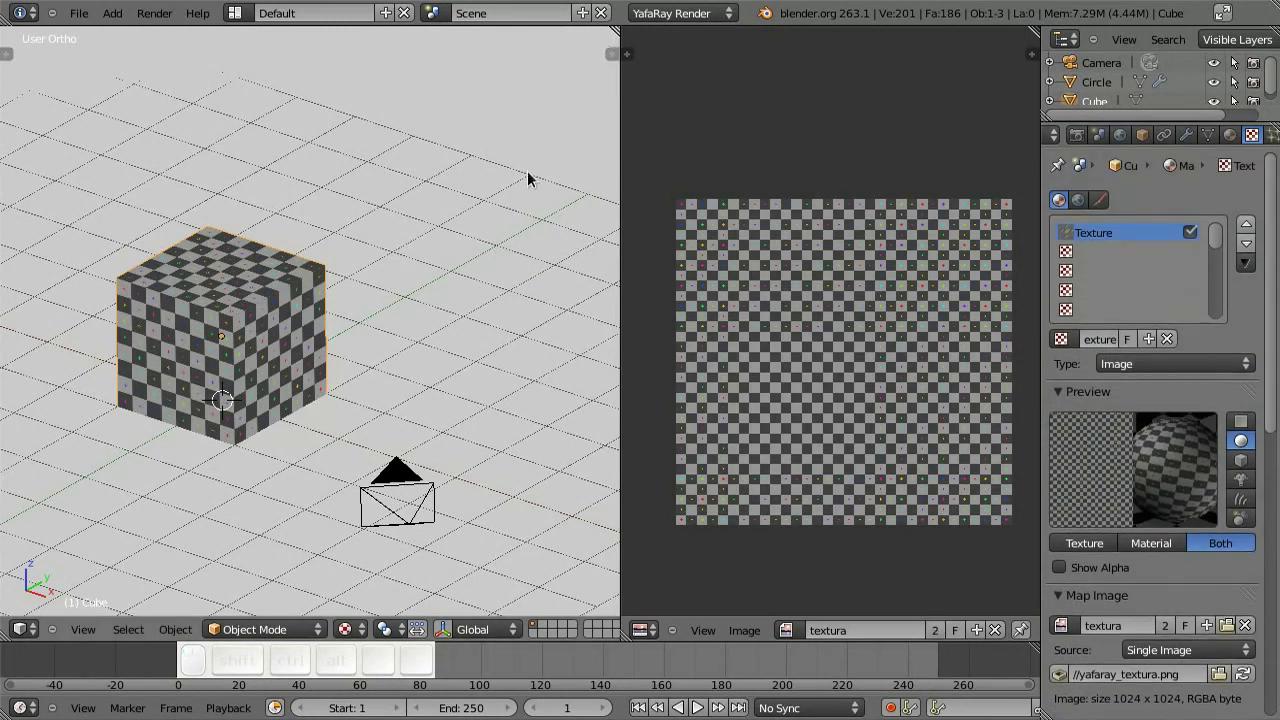
- Switch to camera view and start the YafaRay render with F12
key("0")
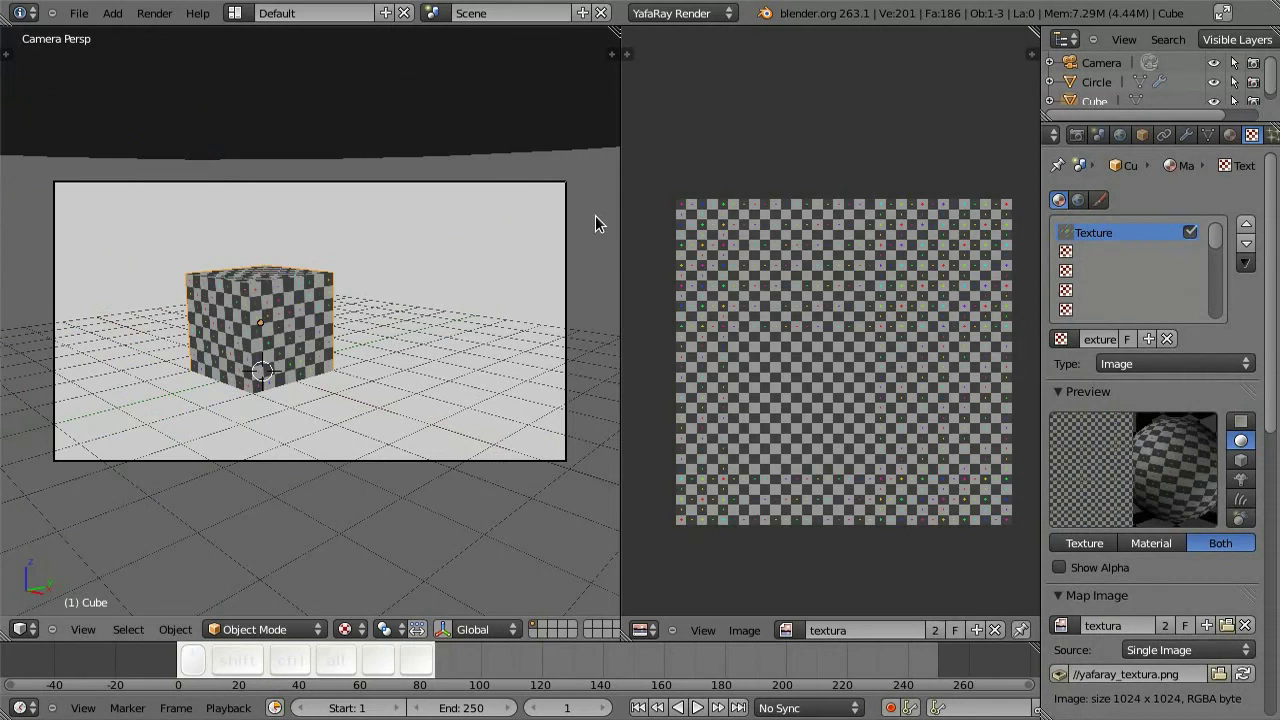
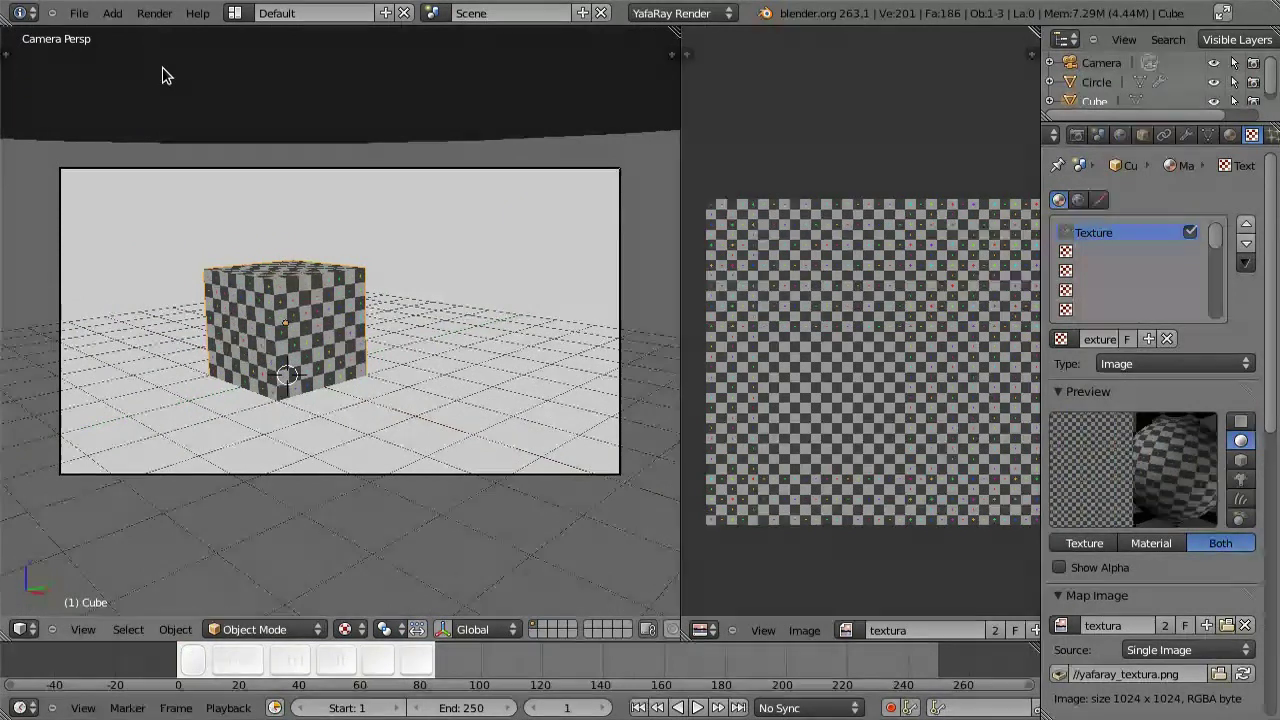
key("F12")
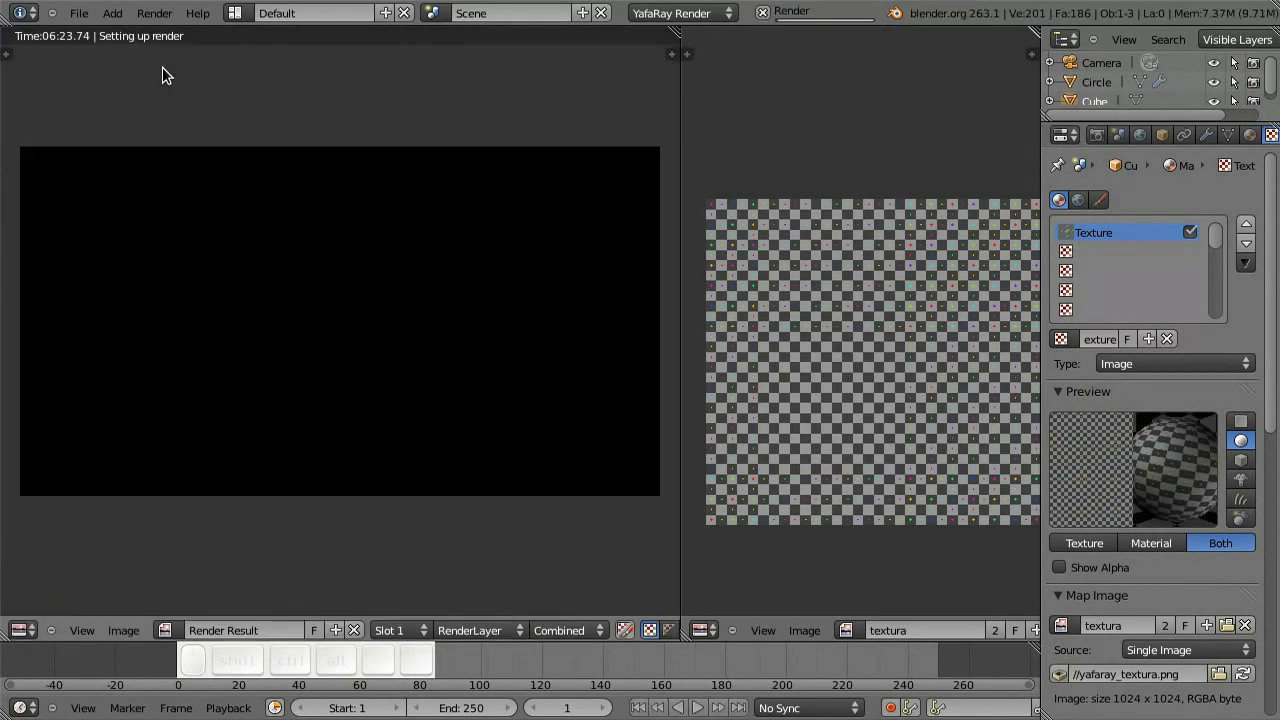